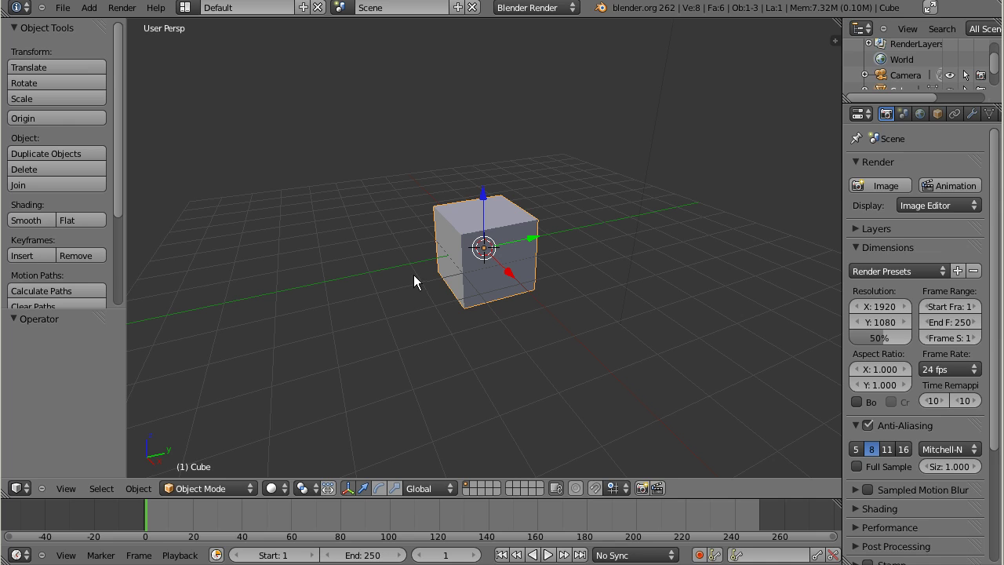
- Delete the default cube, leaving only the camera and lamp in the scene
{"action": "key", "text": "x"}
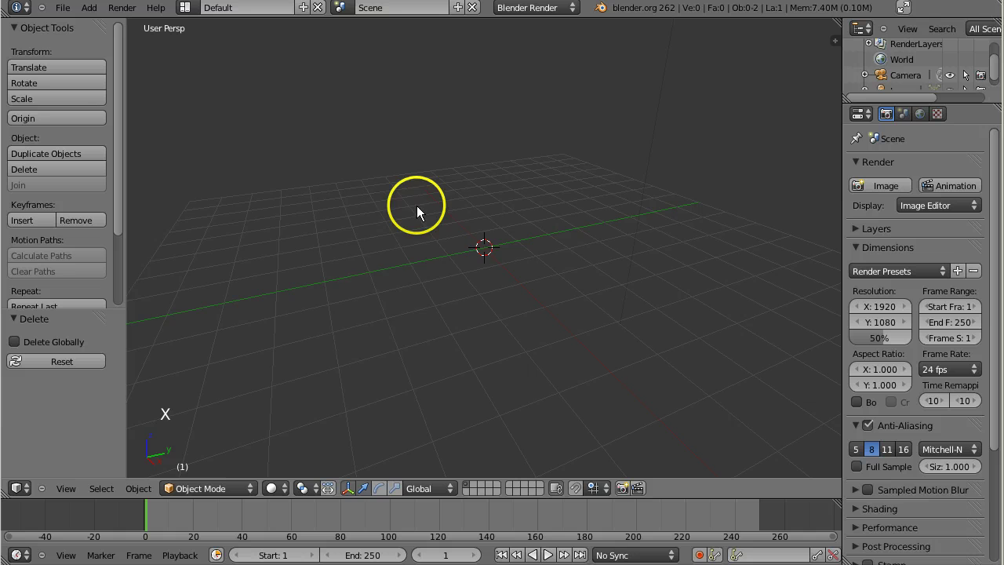